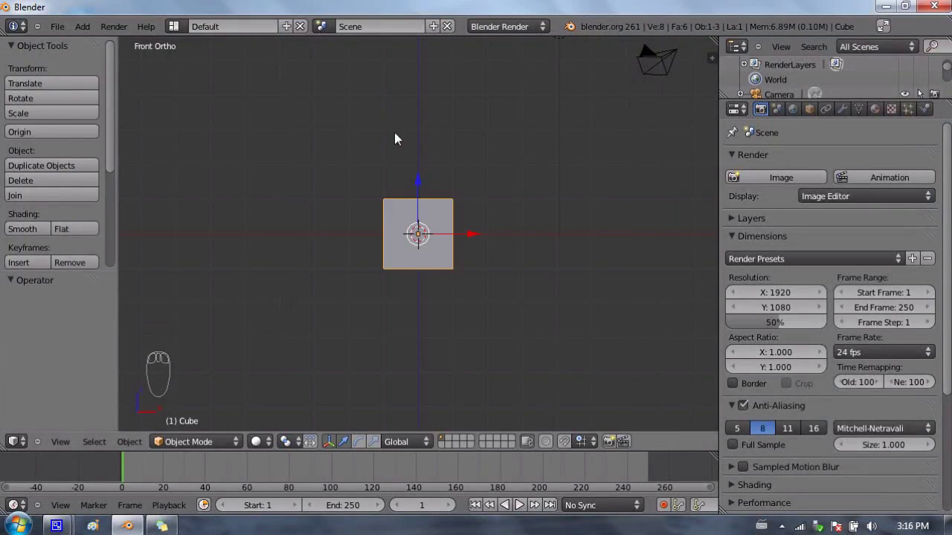
- Add a mesh cylinder at the cube's centre via the Shift+A add list
{"action": "left_click_drag", "start_coordinate": [391, 172], "coordinate": [429, 182]}
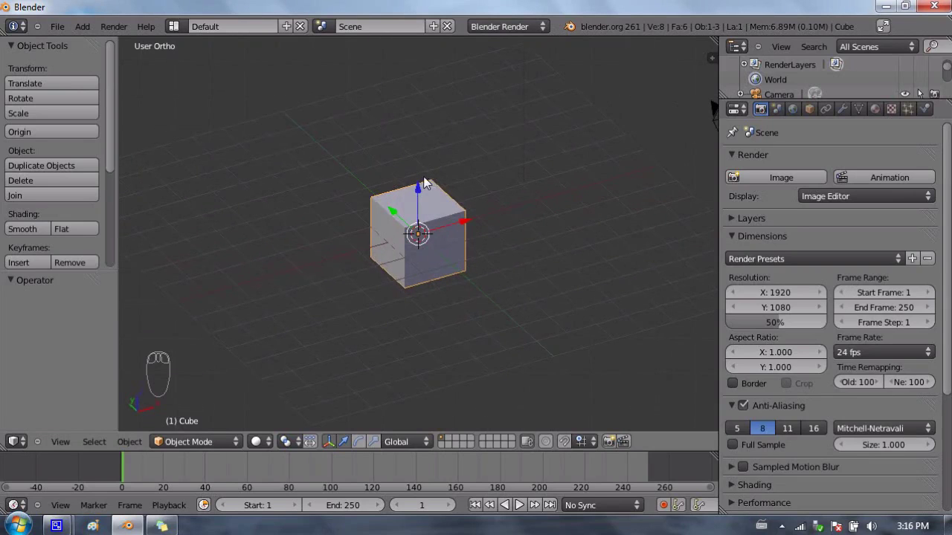
{"action": "left_click_drag", "start_coordinate": [444, 212], "coordinate": [467, 276]}
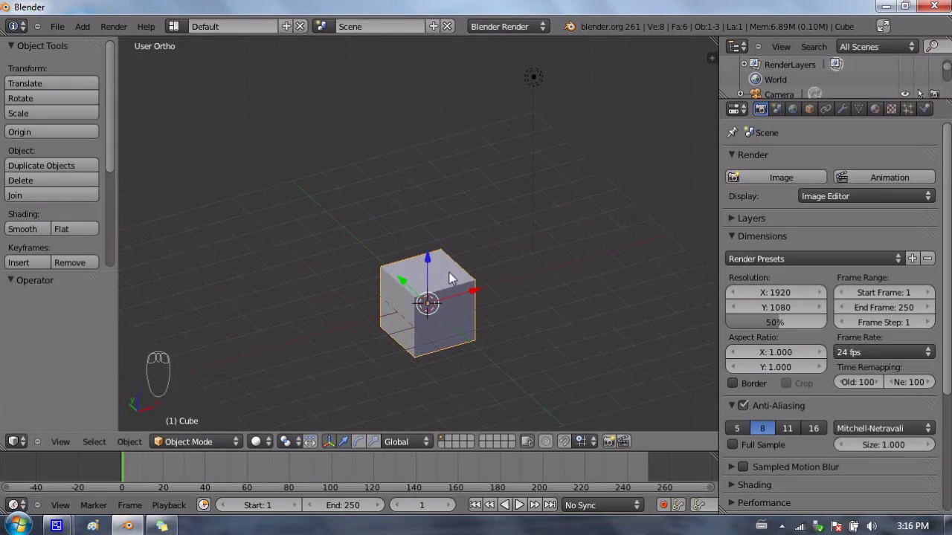
{"action": "left_click_drag", "start_coordinate": [458, 244], "coordinate": [465, 136]}
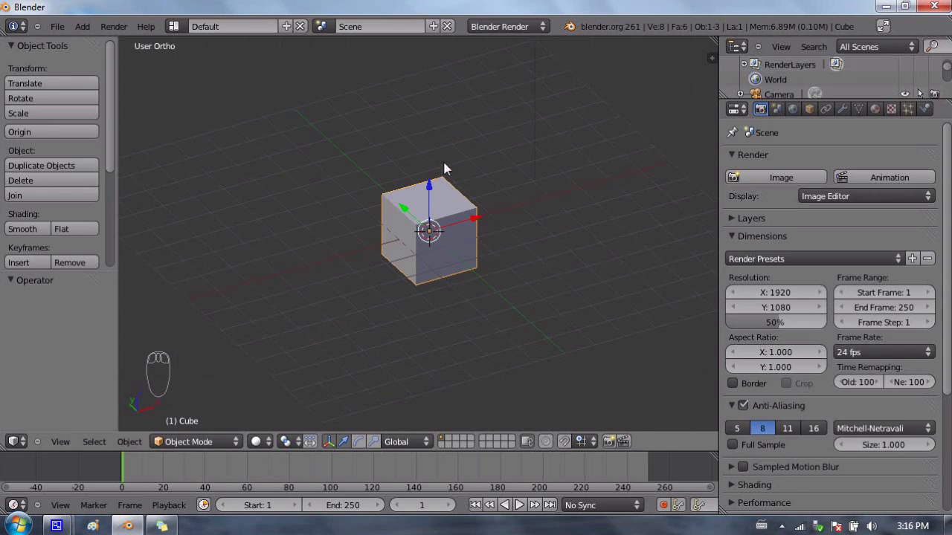
{"action": "left_click_drag", "start_coordinate": [437, 178], "coordinate": [434, 164]}
{"action": "key", "text": "shift+a"}
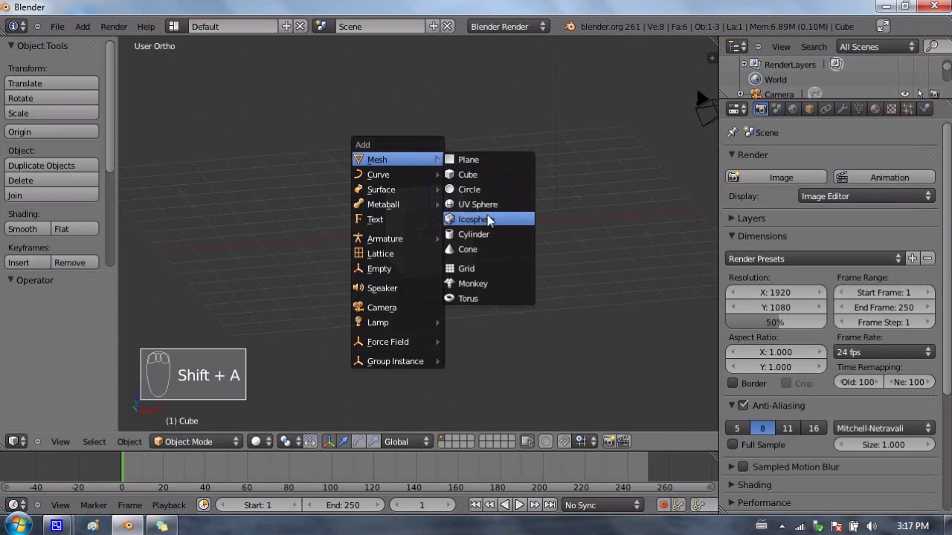
{"action": "key", "text": "s"}
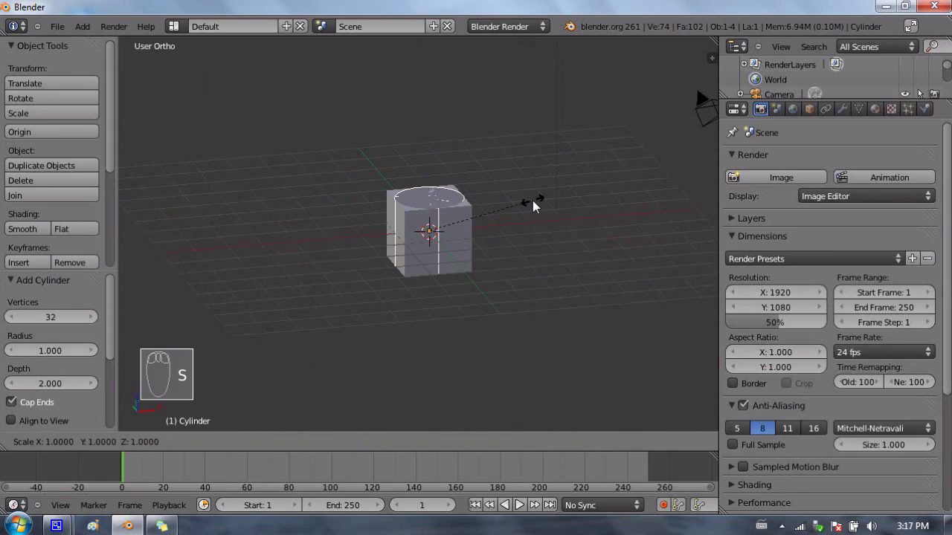
- Make the cylinder thinner and stretch it along Z so it sticks out above and below the cube
{"action": "left_click_drag", "start_coordinate": [508, 214], "coordinate": [641, 204]}
{"action": "key", "text": "s"}
{"action": "left_click_drag", "start_coordinate": [626, 203], "coordinate": [452, 192]}
{"action": "key", "text": "KP_1"}
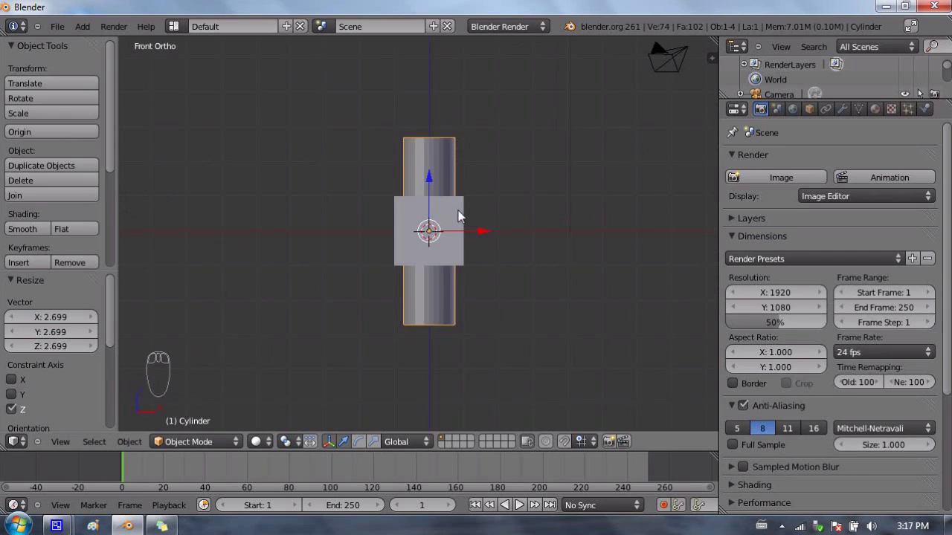
{"action": "right_click", "coordinate": [461, 216]}
- Move the pair left along X and duplicate it twice into three identical pairs in a row
{"action": "left_click_drag", "start_coordinate": [481, 234], "coordinate": [298, 227]}
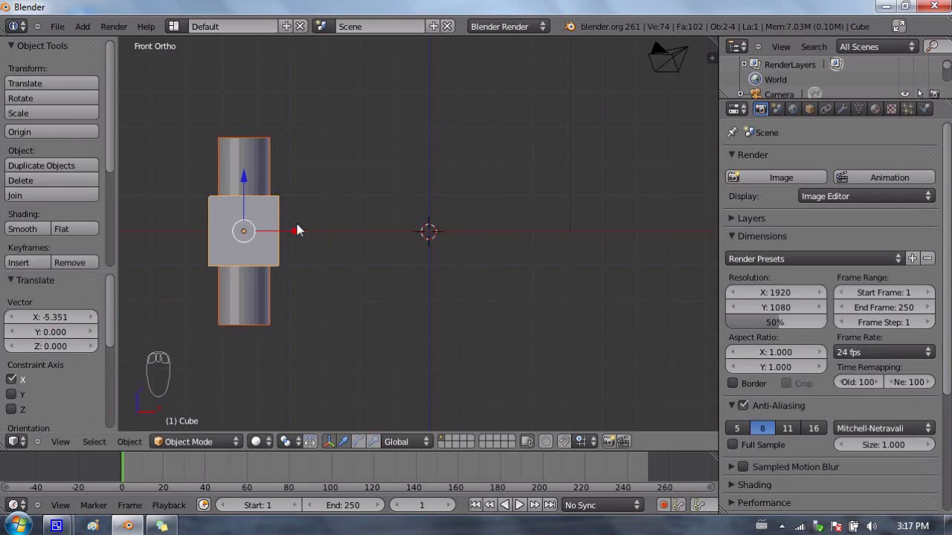
{"action": "key", "text": "shift+d"}
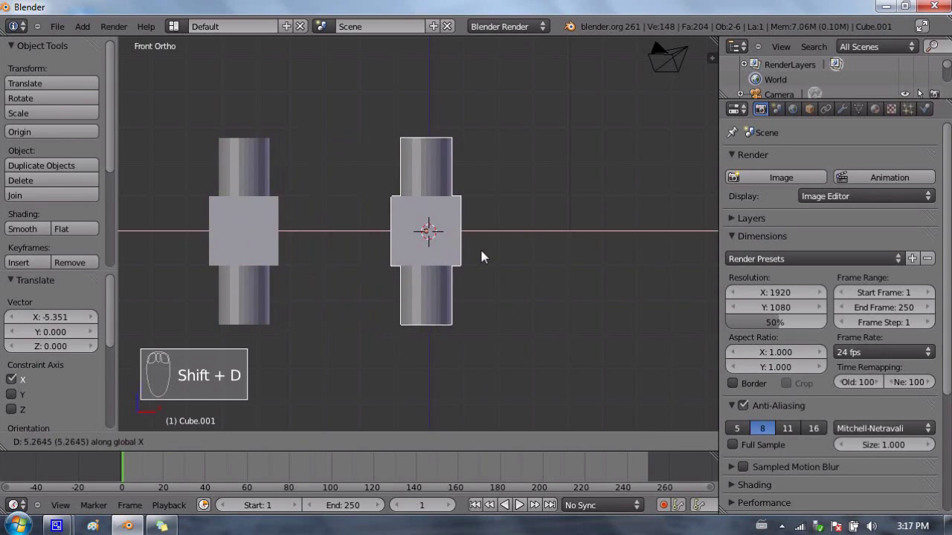
{"action": "left_click_drag", "start_coordinate": [485, 256], "coordinate": [666, 277]}
{"action": "key", "text": "shift+d"}
{"action": "left_click_drag", "start_coordinate": [668, 277], "coordinate": [266, 217]}
{"action": "right_click", "coordinate": [263, 213]}
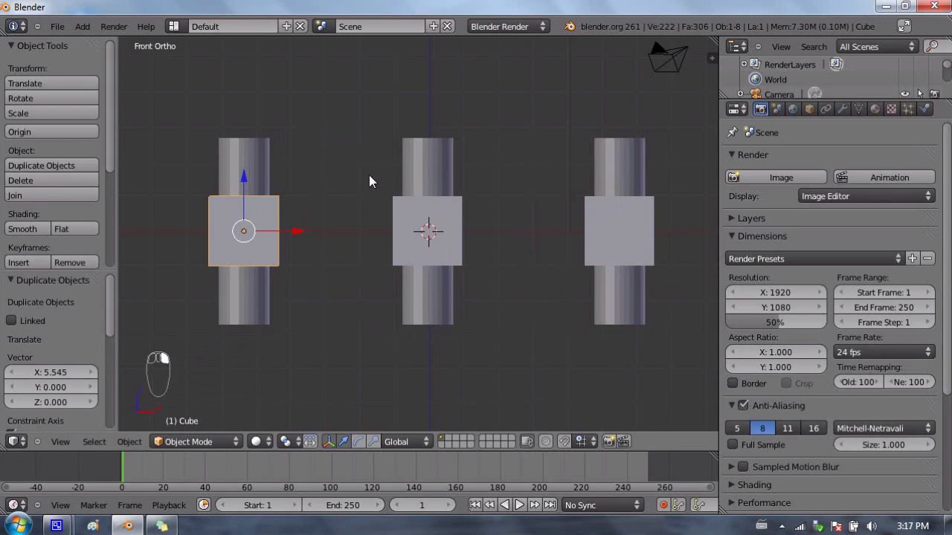
{"action": "left_click_drag", "start_coordinate": [306, 191], "coordinate": [247, 242]}
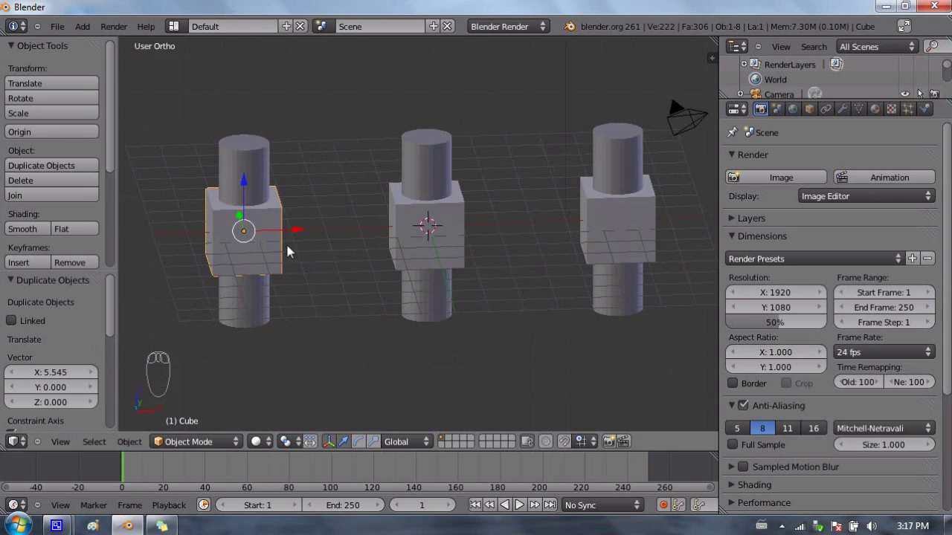
{"action": "right_click", "coordinate": [254, 161]}
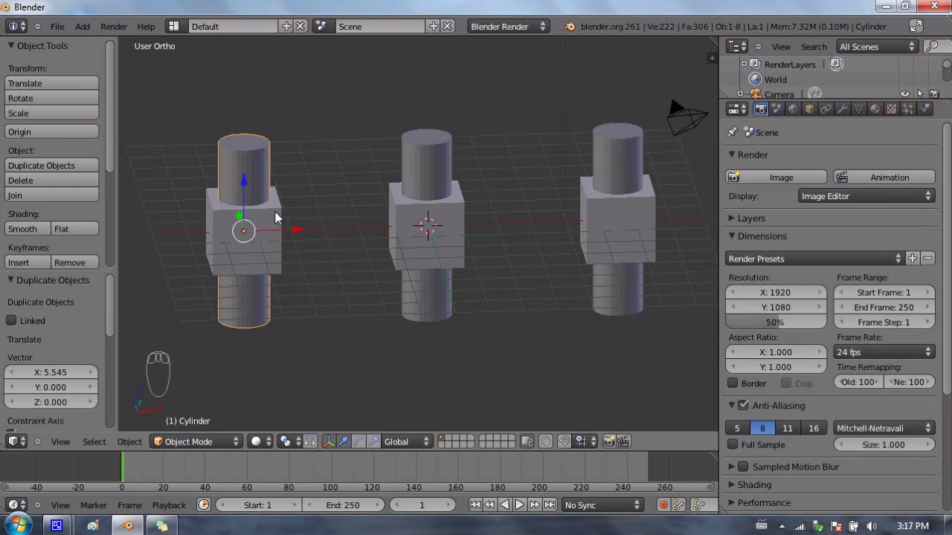
{"action": "left_click_drag", "start_coordinate": [277, 215], "coordinate": [269, 214]}
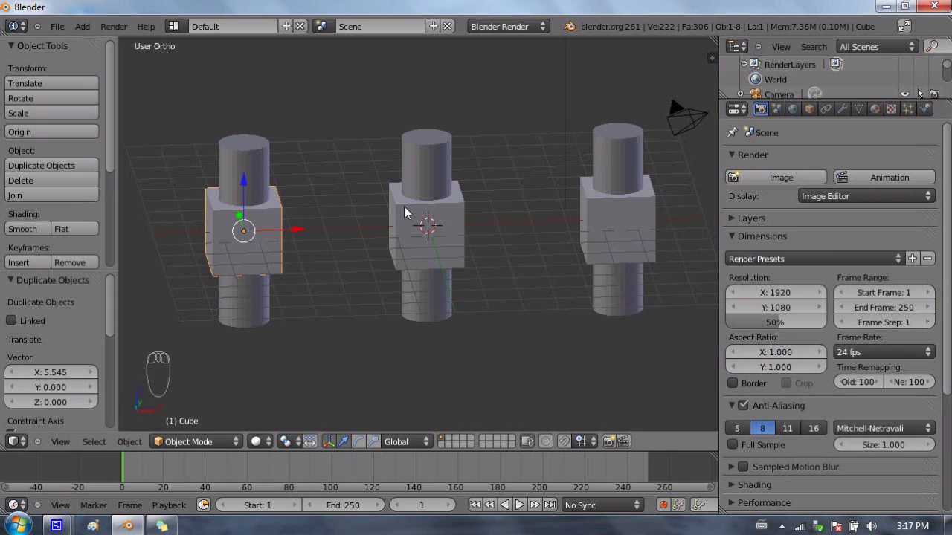
{"action": "left_click_drag", "start_coordinate": [408, 209], "coordinate": [383, 239]}
{"action": "key", "text": "Tab"}
{"action": "key", "text": "Tab"}
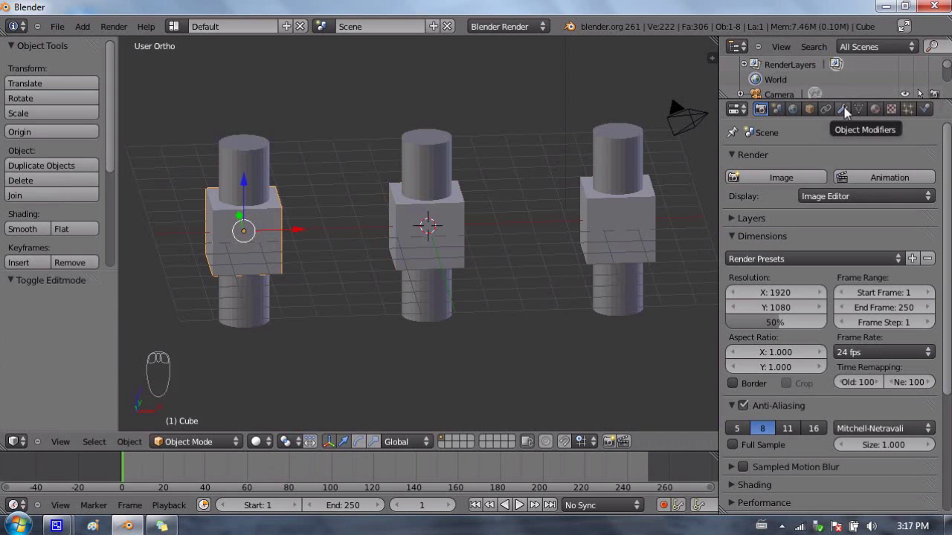
- Add a Boolean modifier on the left cube, set its operation to Difference and reach the Object field
{"action": "left_click_drag", "start_coordinate": [848, 114], "coordinate": [637, 243]}
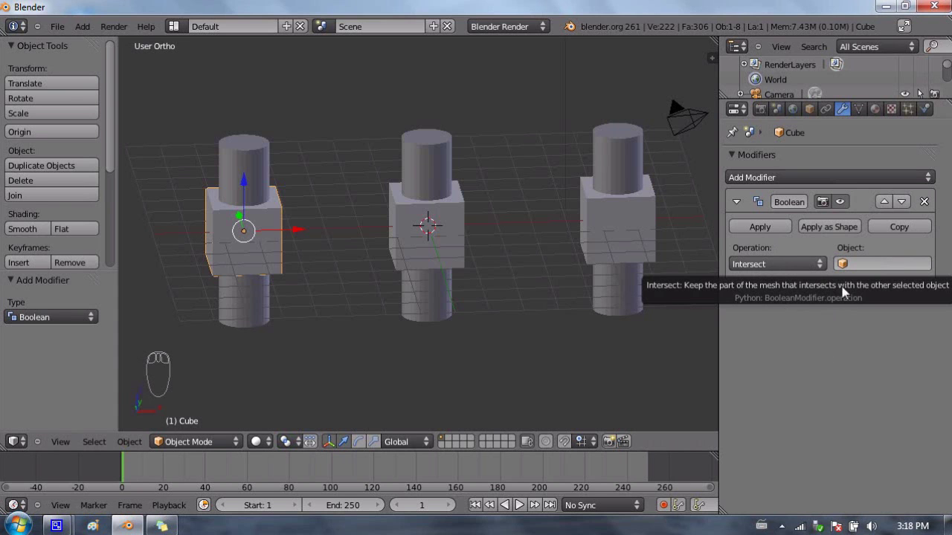
{"action": "left_click_drag", "start_coordinate": [806, 263], "coordinate": [804, 216]}
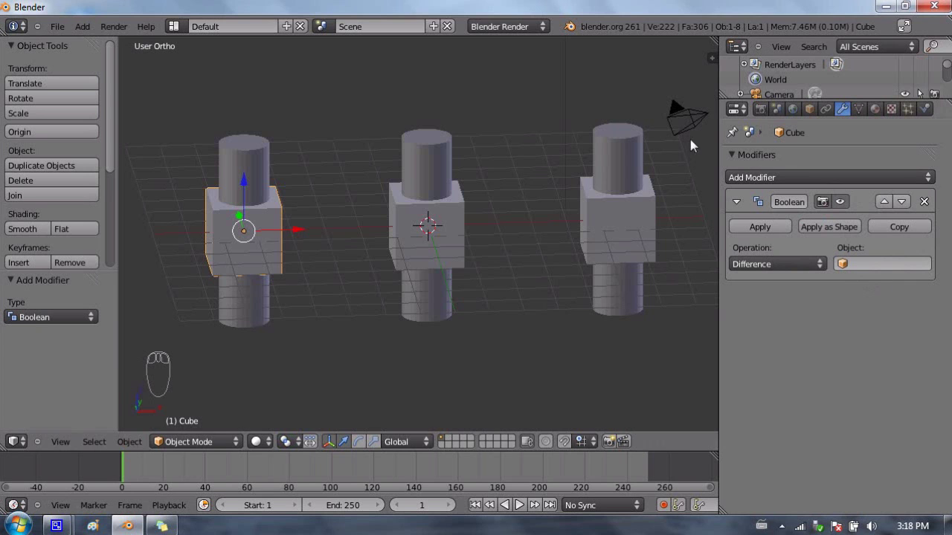
{"action": "right_click", "coordinate": [253, 148]}
{"action": "left_click_drag", "start_coordinate": [439, 155], "coordinate": [253, 224]}
{"action": "right_click", "coordinate": [268, 221]}
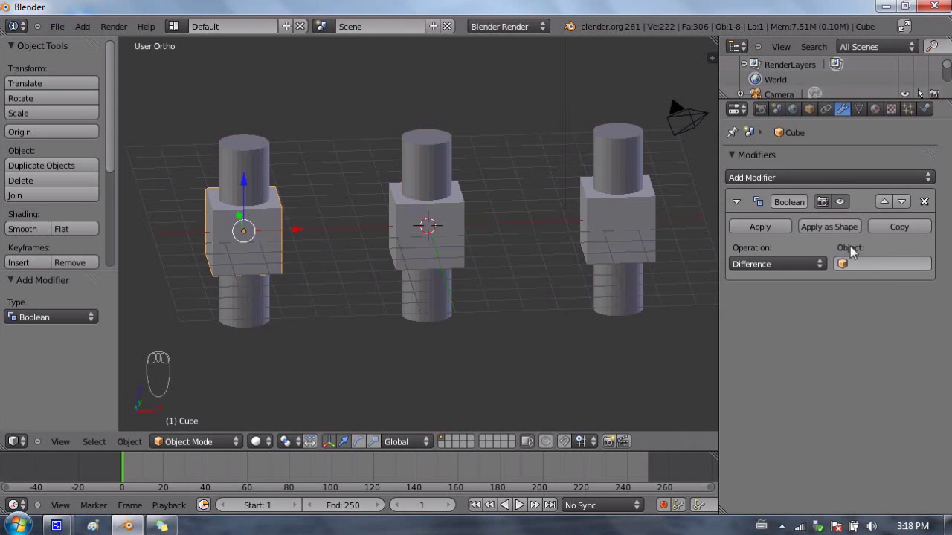
- Set Cylinder as the Difference Boolean's cutting object and frame the left pair closely
{"action": "left_click_drag", "start_coordinate": [868, 265], "coordinate": [643, 296]}
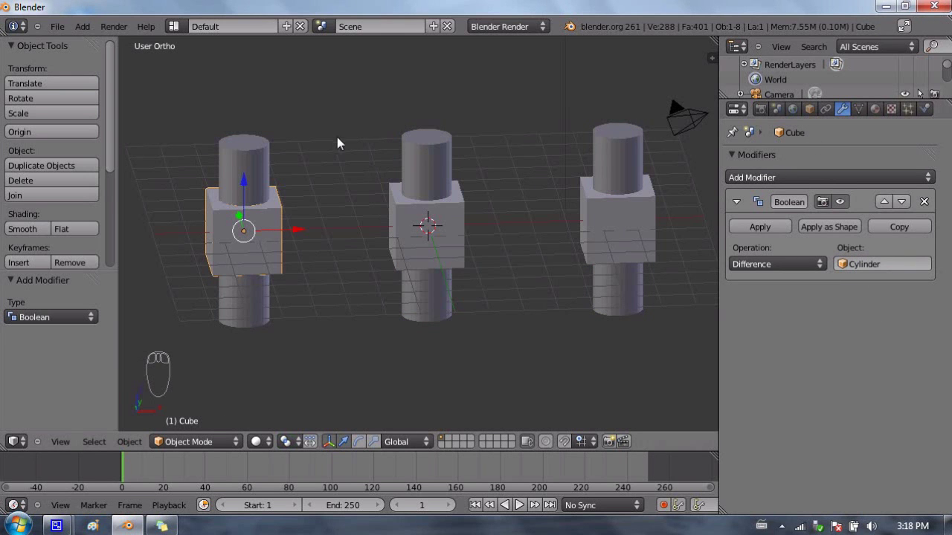
{"action": "left_click_drag", "start_coordinate": [338, 258], "coordinate": [445, 137]}
{"action": "left_click_drag", "start_coordinate": [443, 123], "coordinate": [403, 124]}
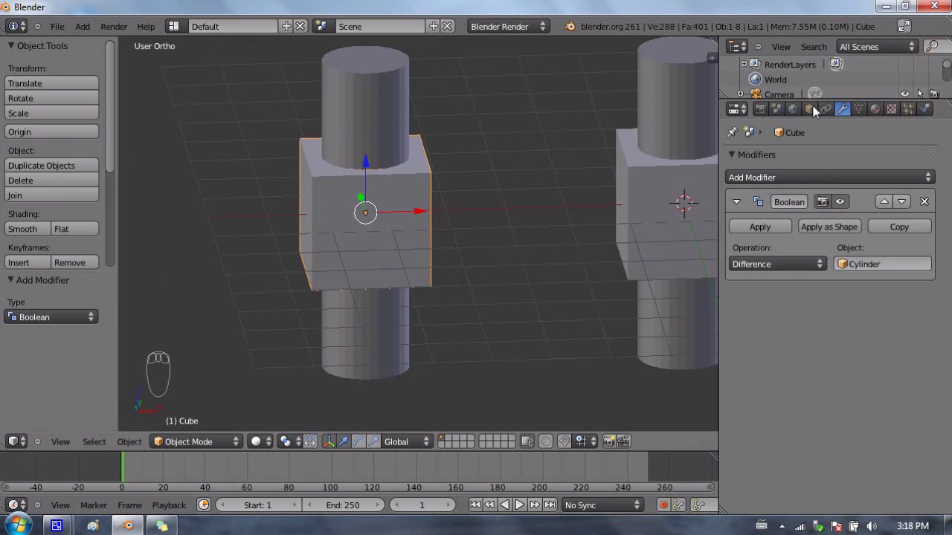
- Enable Wire display on the left cube and inspect the circular hole cut through its top
{"action": "left_click_drag", "start_coordinate": [805, 117], "coordinate": [837, 258]}
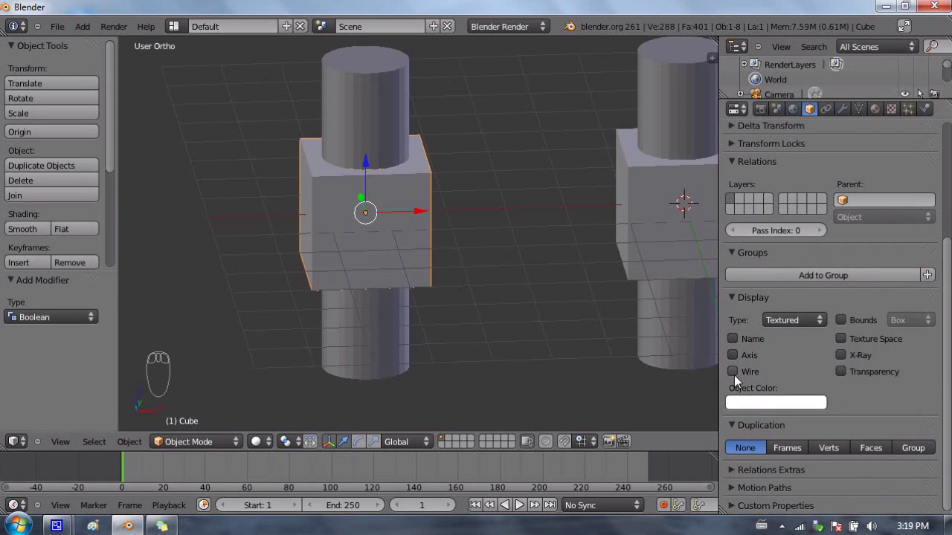
{"action": "left_click_drag", "start_coordinate": [734, 377], "coordinate": [322, 183]}
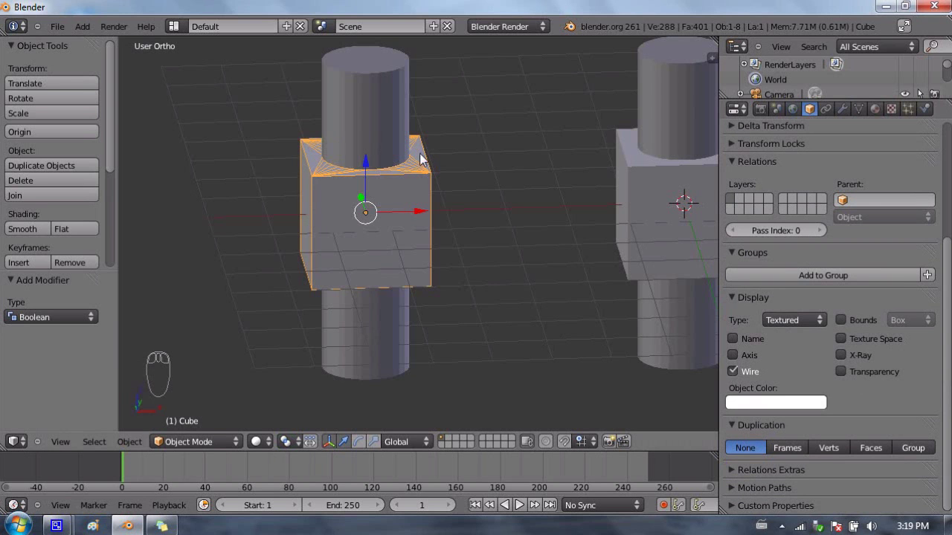
{"action": "key", "text": "a"}
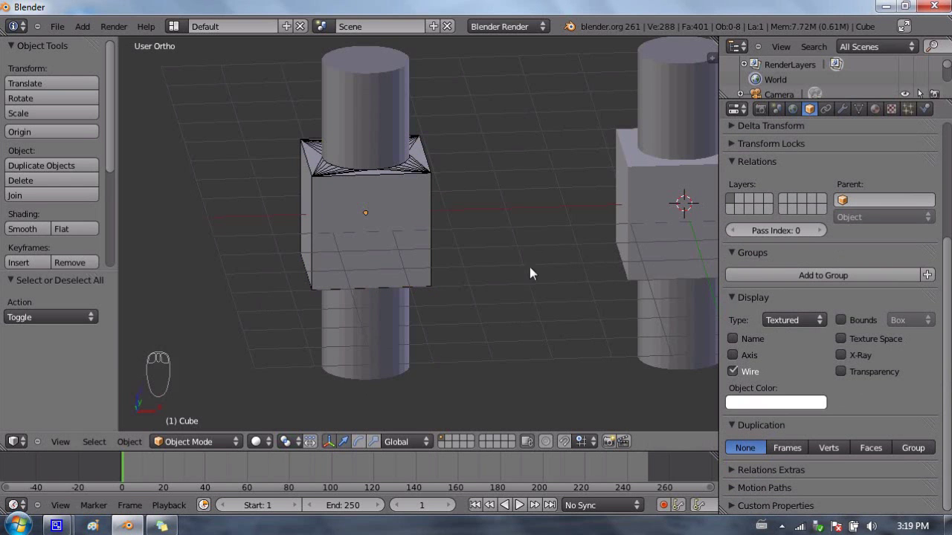
{"action": "left_click_drag", "start_coordinate": [339, 198], "coordinate": [351, 187]}
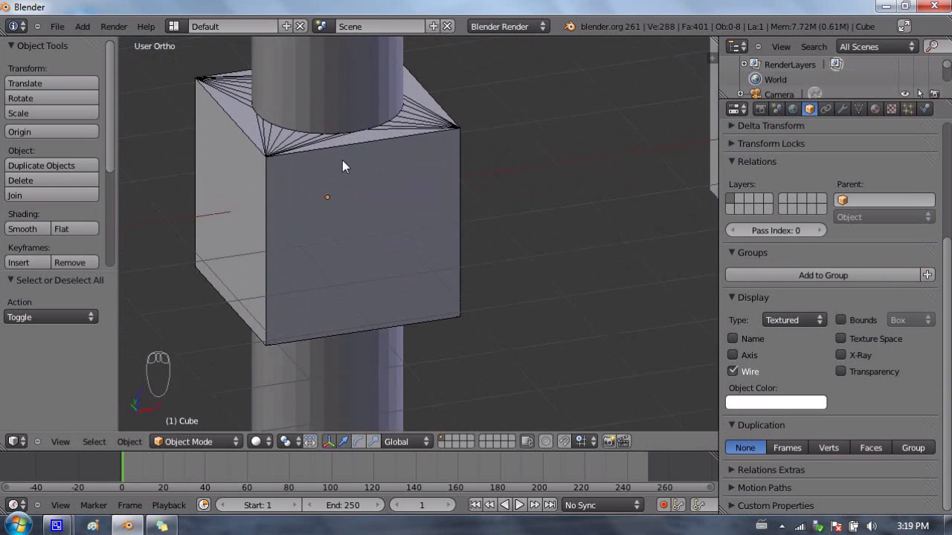
{"action": "left_click_drag", "start_coordinate": [289, 177], "coordinate": [350, 134]}
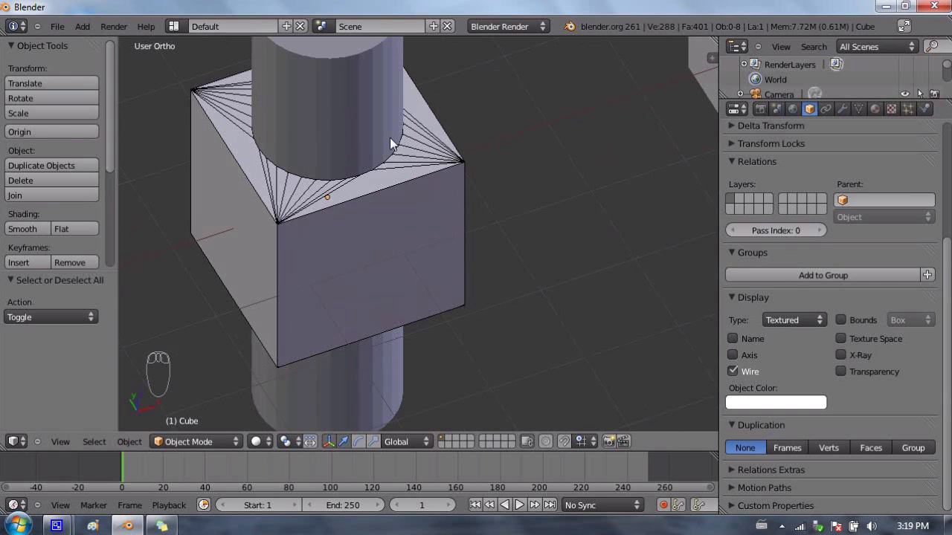
{"action": "left_click_drag", "start_coordinate": [462, 170], "coordinate": [238, 119]}
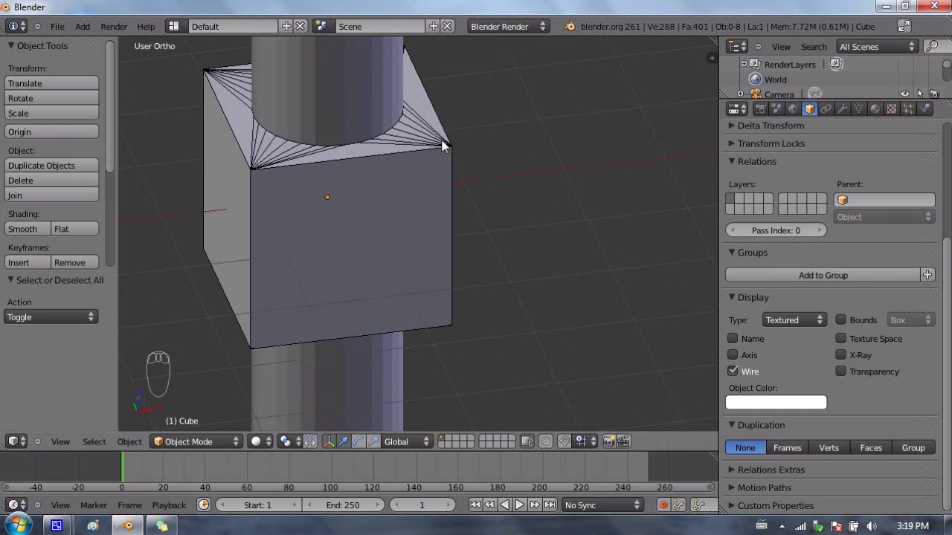
{"action": "right_click", "coordinate": [448, 144]}
{"action": "left_click_drag", "start_coordinate": [848, 114], "coordinate": [573, 224]}
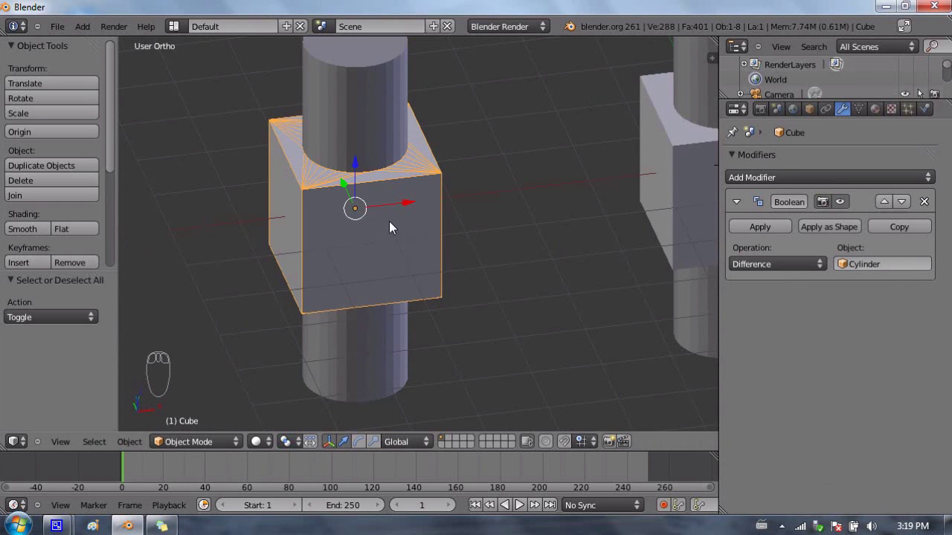
- View the first pair as see-through wireframes and select its cylinder
{"action": "key", "text": "z"}
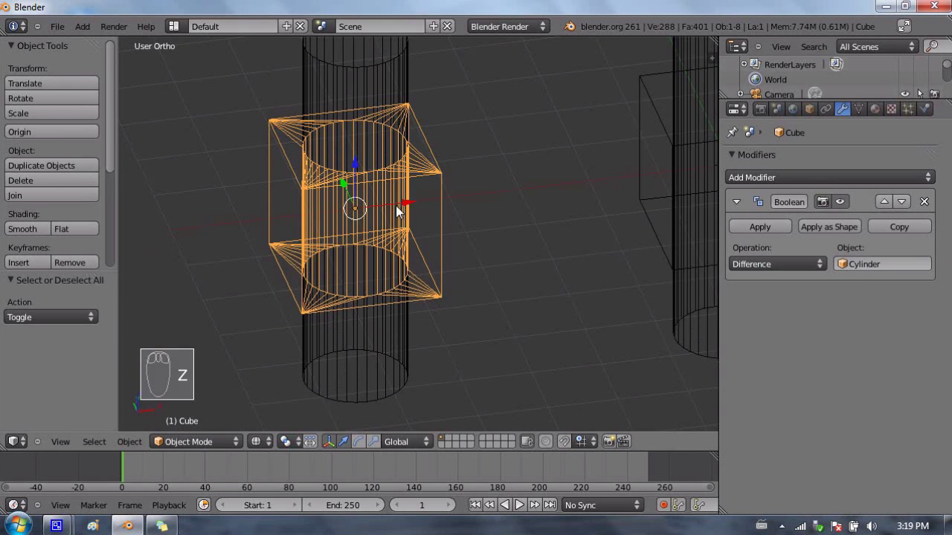
{"action": "left_click_drag", "start_coordinate": [417, 152], "coordinate": [275, 196]}
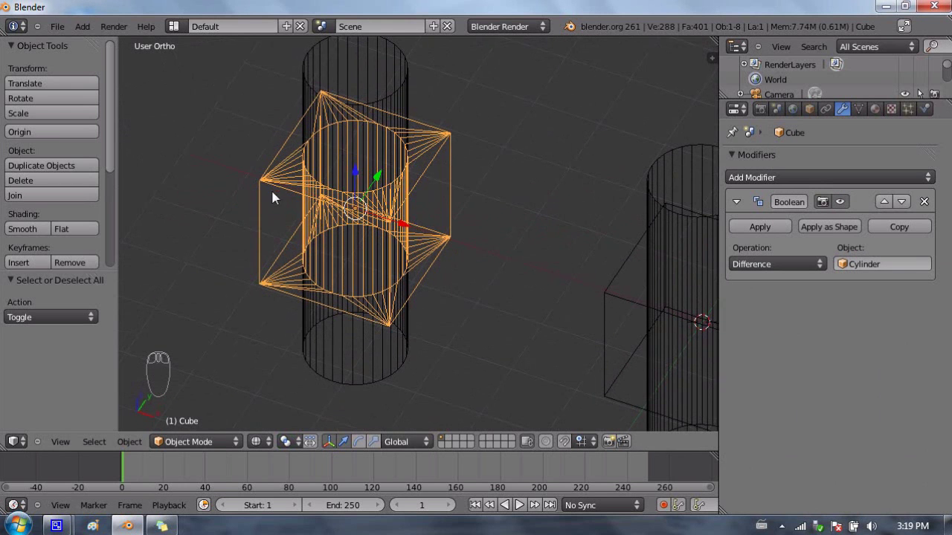
{"action": "left_click_drag", "start_coordinate": [409, 157], "coordinate": [496, 310]}
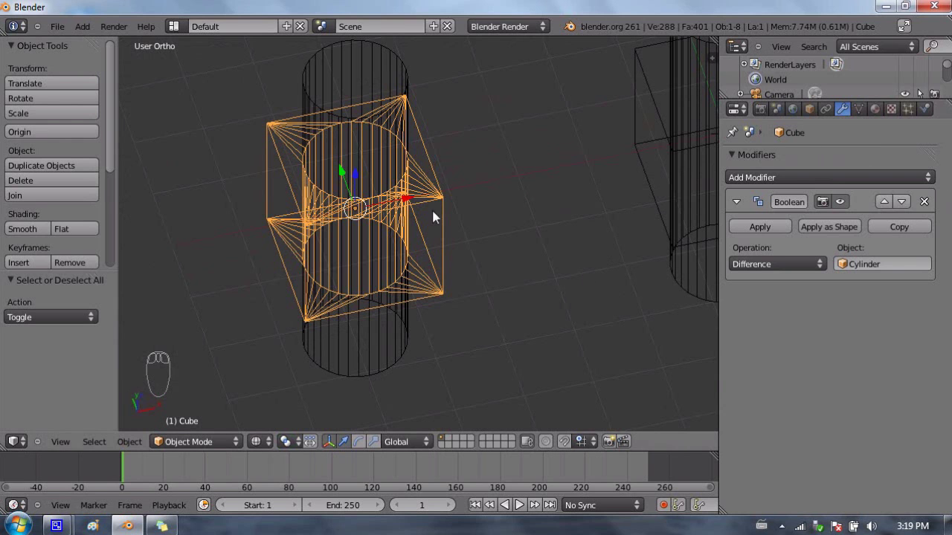
{"action": "right_click", "coordinate": [374, 56]}
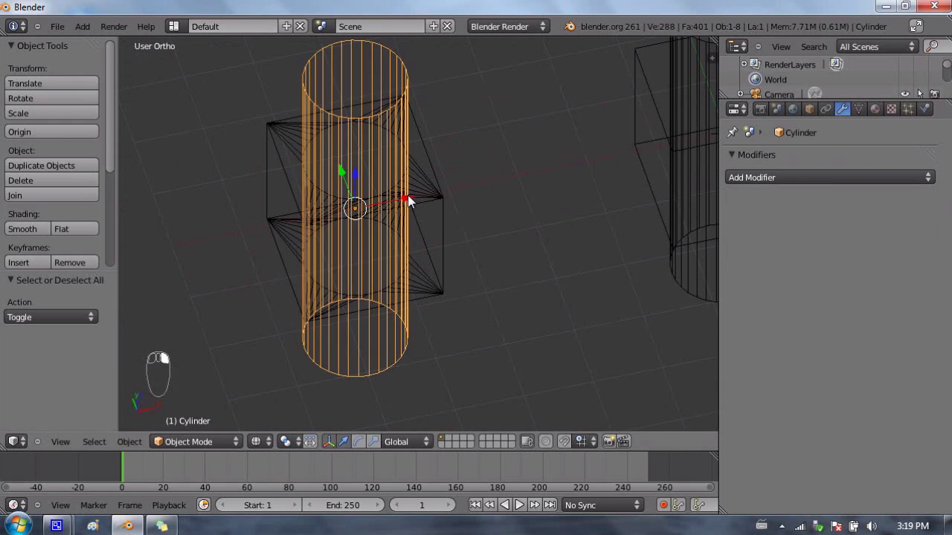
- In solid shading, slide the cylinder sideways, scale it thinner along X and raise it above the cube's top
{"action": "left_click_drag", "start_coordinate": [420, 199], "coordinate": [404, 162]}
{"action": "key", "text": "z"}
{"action": "left_click_drag", "start_coordinate": [463, 193], "coordinate": [376, 186]}
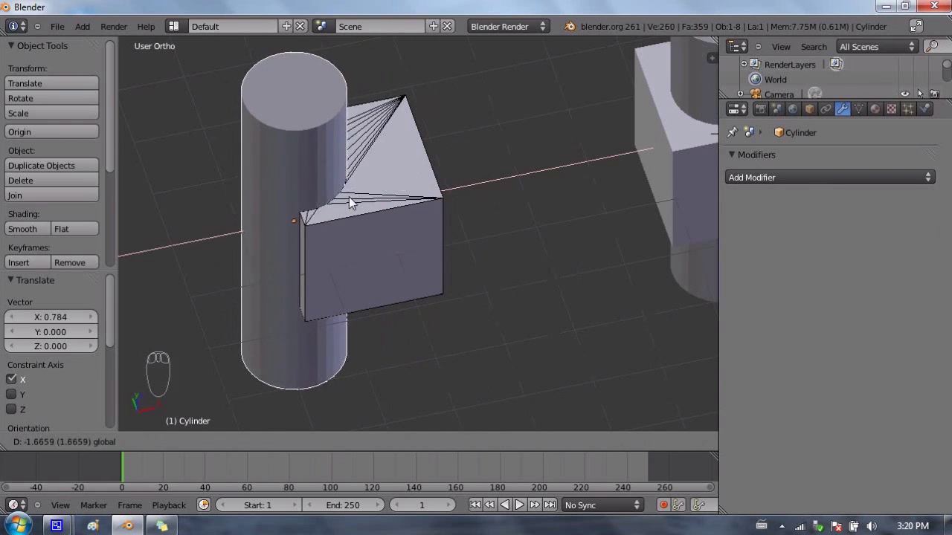
{"action": "key", "text": "s"}
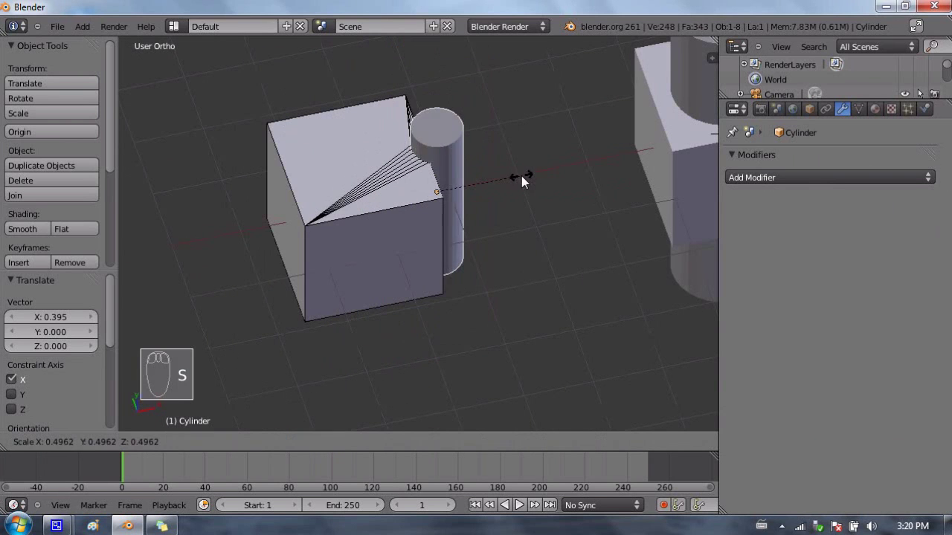
{"action": "left_click_drag", "start_coordinate": [524, 179], "coordinate": [418, 141]}
{"action": "left_click_drag", "start_coordinate": [406, 127], "coordinate": [528, 184]}
{"action": "key", "text": "s"}
{"action": "left_click_drag", "start_coordinate": [578, 187], "coordinate": [464, 133]}
{"action": "left_click_drag", "start_coordinate": [510, 177], "coordinate": [486, 119]}
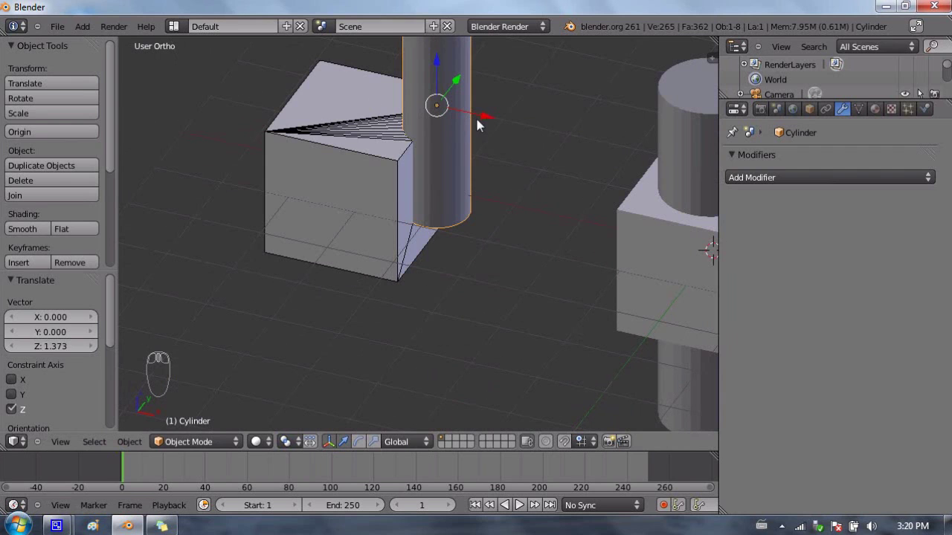
- Orbit and zoom to inspect the notch carved into the left cube from above
{"action": "left_click_drag", "start_coordinate": [487, 120], "coordinate": [500, 133]}
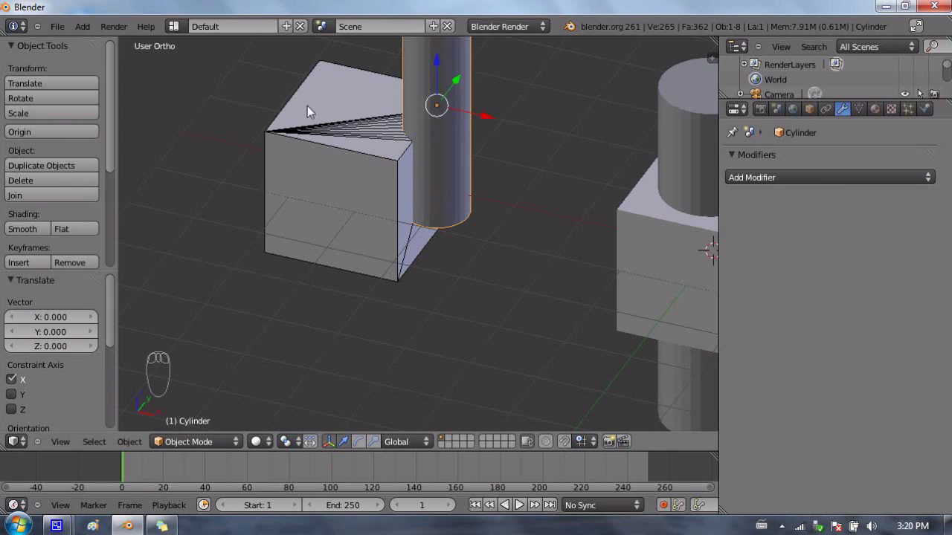
{"action": "left_click_drag", "start_coordinate": [381, 162], "coordinate": [488, 179]}
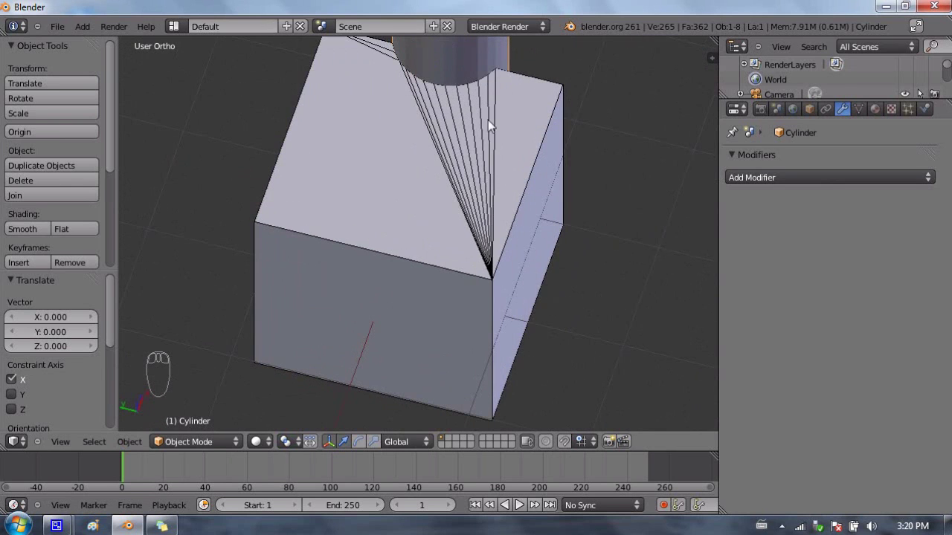
{"action": "left_click_drag", "start_coordinate": [494, 137], "coordinate": [312, 120]}
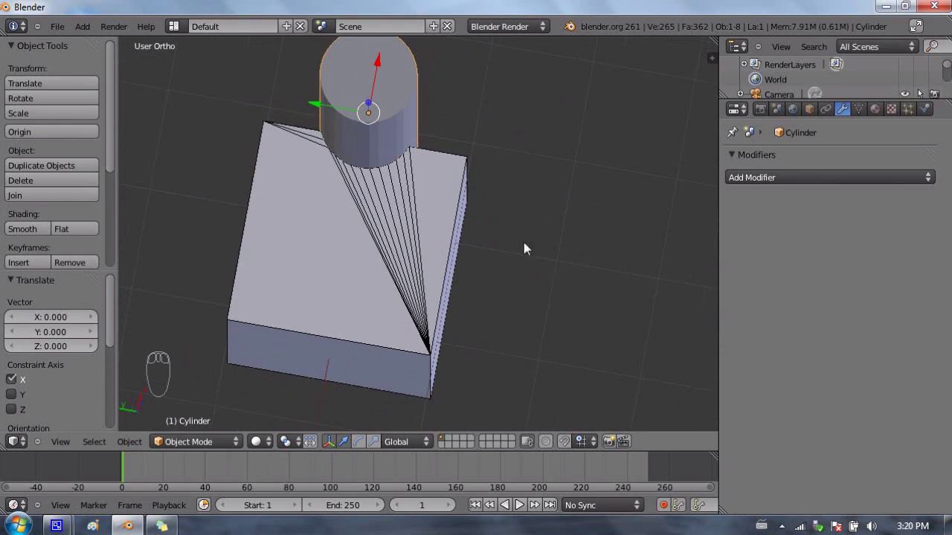
{"action": "left_click_drag", "start_coordinate": [472, 228], "coordinate": [342, 147]}
{"action": "left_click_drag", "start_coordinate": [253, 208], "coordinate": [634, 185]}
- Delete the first cylinder, then bring the second pair into view and select the middle cube
{"action": "right_click", "coordinate": [395, 152]}
{"action": "left_click_drag", "start_coordinate": [759, 232], "coordinate": [538, 69]}
{"action": "right_click", "coordinate": [538, 68]}
{"action": "key", "text": "Delete"}
{"action": "left_click_drag", "start_coordinate": [459, 247], "coordinate": [528, 226]}
{"action": "middle_click", "coordinate": [528, 227]}
{"action": "left_click_drag", "start_coordinate": [399, 224], "coordinate": [660, 248]}
{"action": "right_click", "coordinate": [488, 248]}
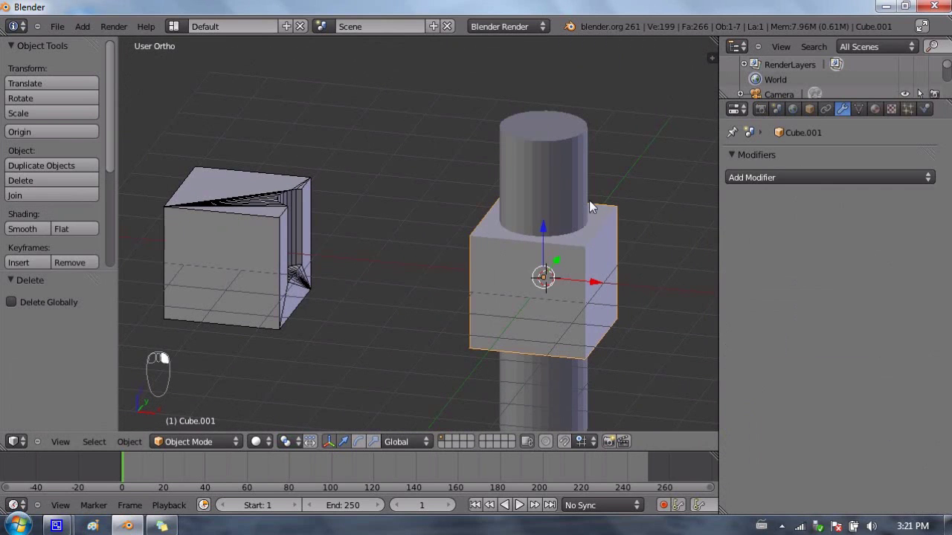
- Add a Boolean modifier on Cube.001 set to Union with Cylinder.001 as its object
{"action": "left_click_drag", "start_coordinate": [747, 186], "coordinate": [626, 249]}
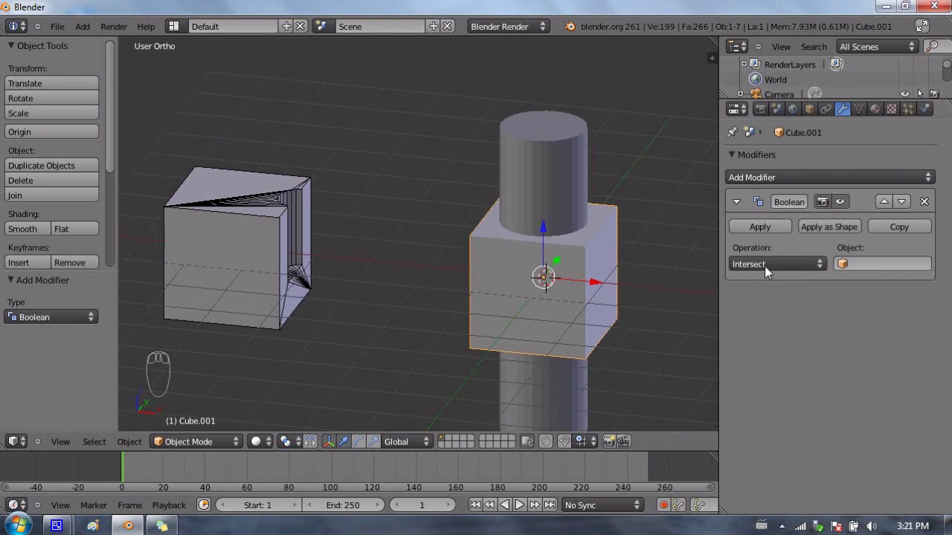
{"action": "left_click_drag", "start_coordinate": [773, 271], "coordinate": [621, 206]}
{"action": "left_click_drag", "start_coordinate": [814, 110], "coordinate": [494, 156]}
{"action": "left_click_drag", "start_coordinate": [614, 249], "coordinate": [575, 168]}
{"action": "key", "text": "a"}
{"action": "right_click", "coordinate": [485, 174]}
{"action": "left_click_drag", "start_coordinate": [843, 113], "coordinate": [856, 269]}
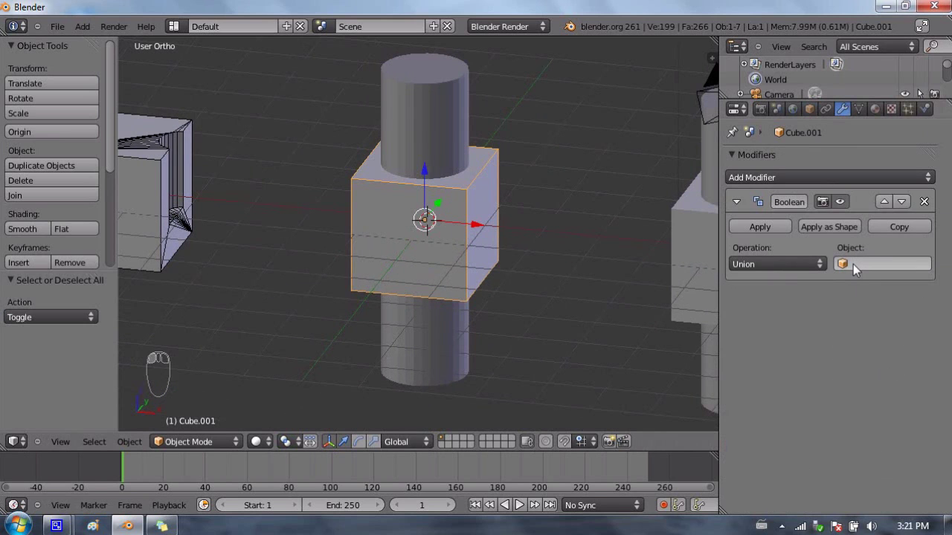
{"action": "left_click_drag", "start_coordinate": [855, 268], "coordinate": [905, 318]}
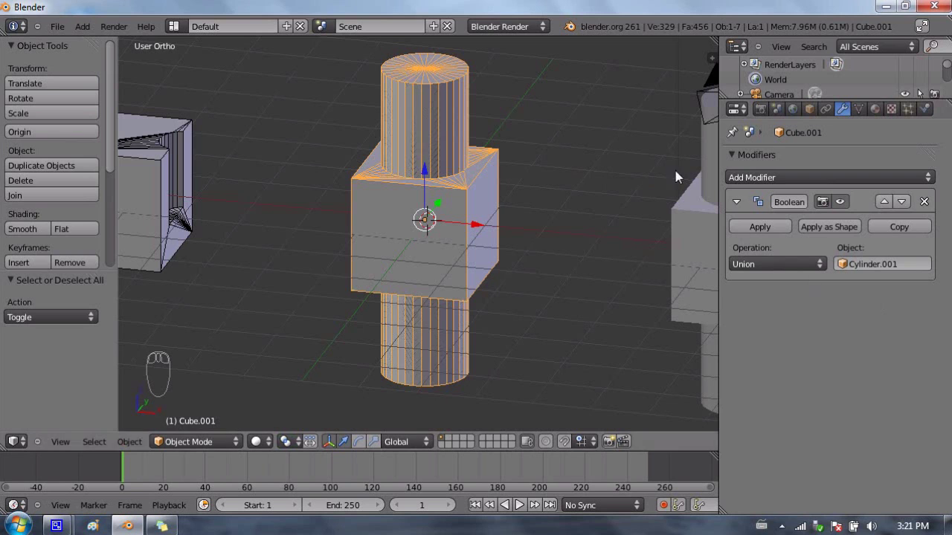
- Apply the Union Boolean on the middle cube and delete Cylinder.001, leaving one merged mesh selected
{"action": "left_click_drag", "start_coordinate": [764, 231], "coordinate": [685, 152]}
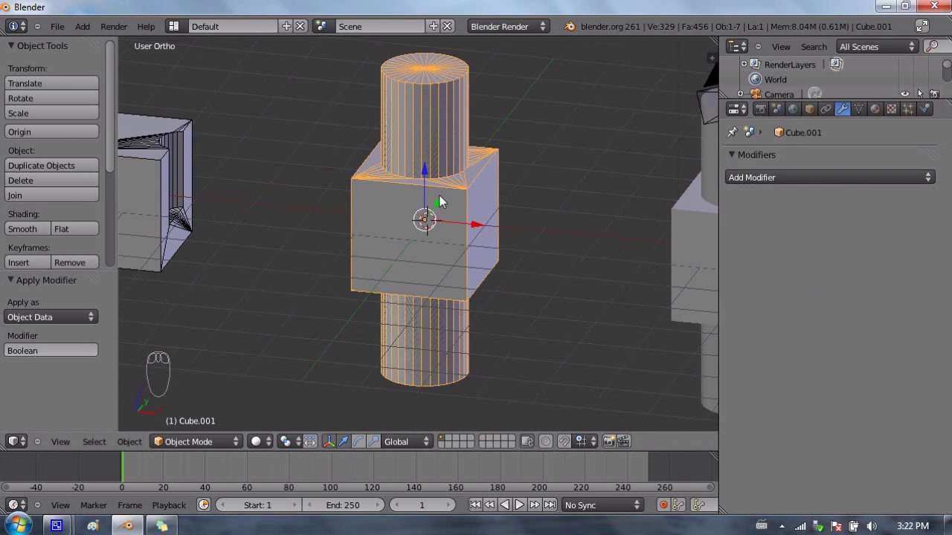
{"action": "key", "text": "z"}
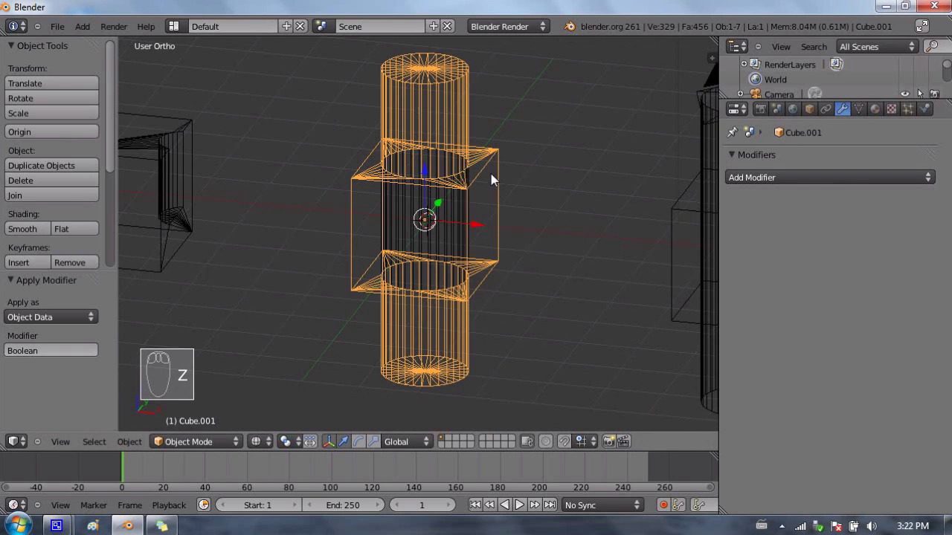
{"action": "right_click", "coordinate": [403, 196]}
{"action": "key", "text": "Delete"}
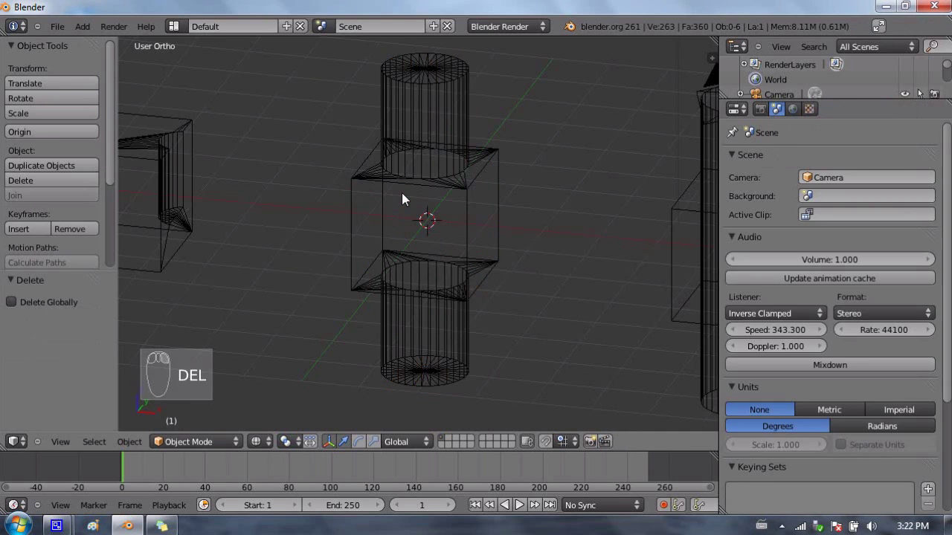
{"action": "key", "text": "z"}
{"action": "right_click", "coordinate": [455, 185]}
{"action": "left_click_drag", "start_coordinate": [502, 275], "coordinate": [659, 298]}
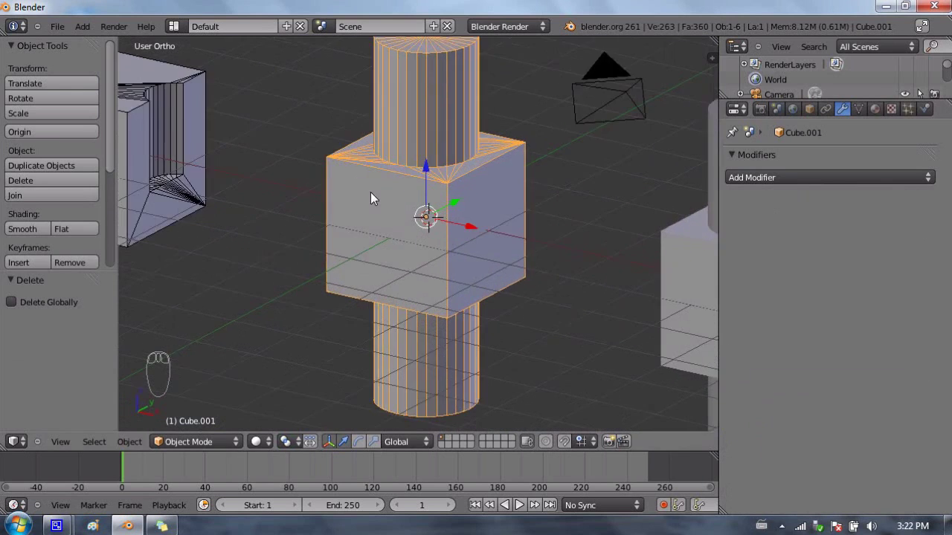
{"action": "left_click_drag", "start_coordinate": [379, 231], "coordinate": [400, 143]}
{"action": "left_click_drag", "start_coordinate": [423, 198], "coordinate": [479, 119]}
{"action": "middle_click", "coordinate": [479, 122]}
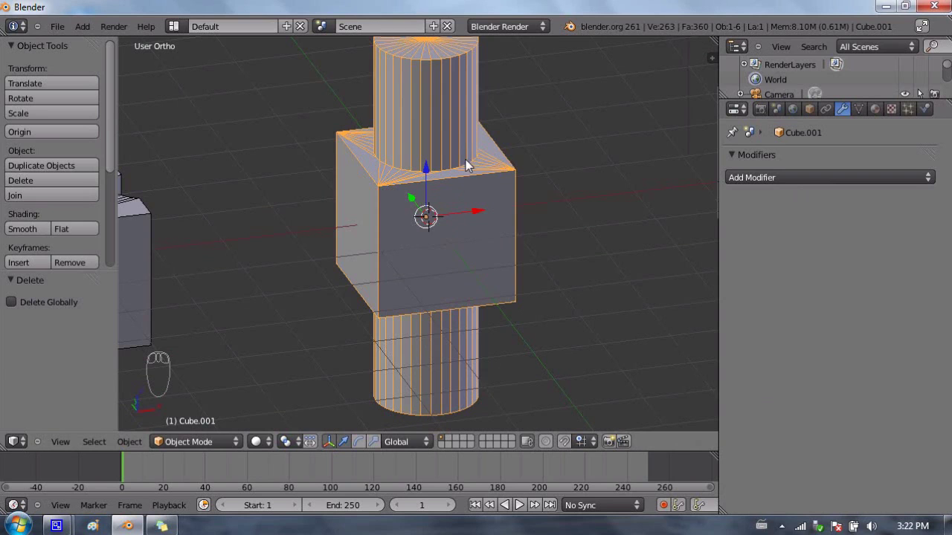
{"action": "key", "text": "z"}
{"action": "left_click_drag", "start_coordinate": [434, 259], "coordinate": [429, 155]}
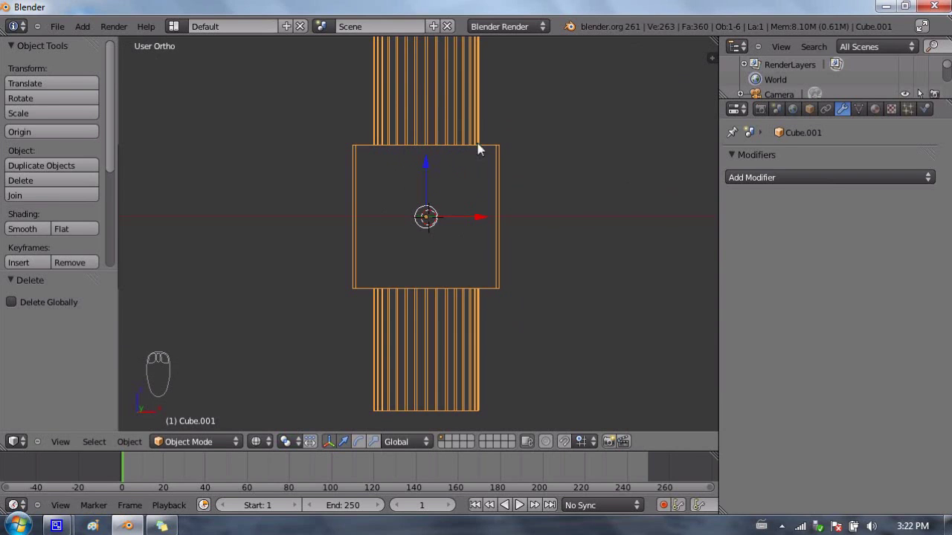
{"action": "left_click_drag", "start_coordinate": [379, 287], "coordinate": [420, 216]}
{"action": "key", "text": "z"}
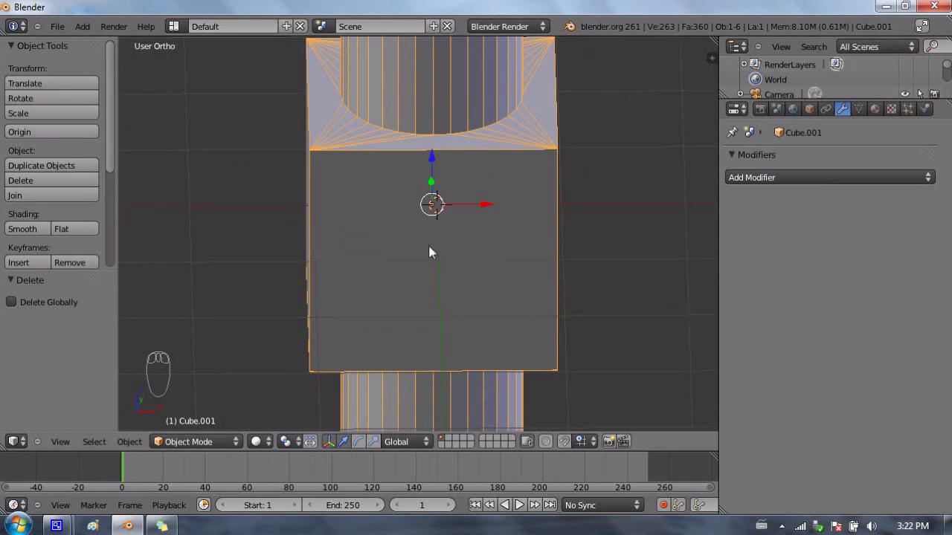
{"action": "left_click_drag", "start_coordinate": [444, 200], "coordinate": [419, 197]}
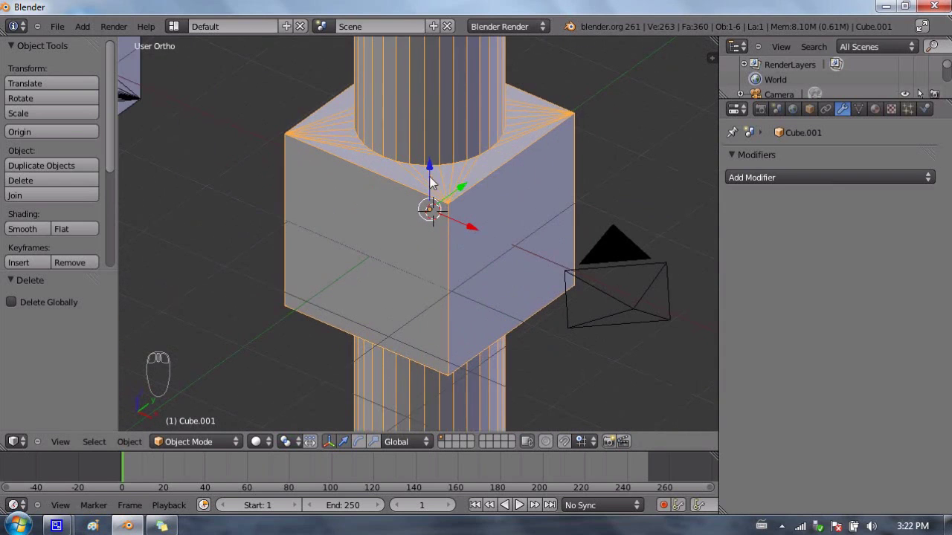
{"action": "left_click_drag", "start_coordinate": [555, 252], "coordinate": [495, 191]}
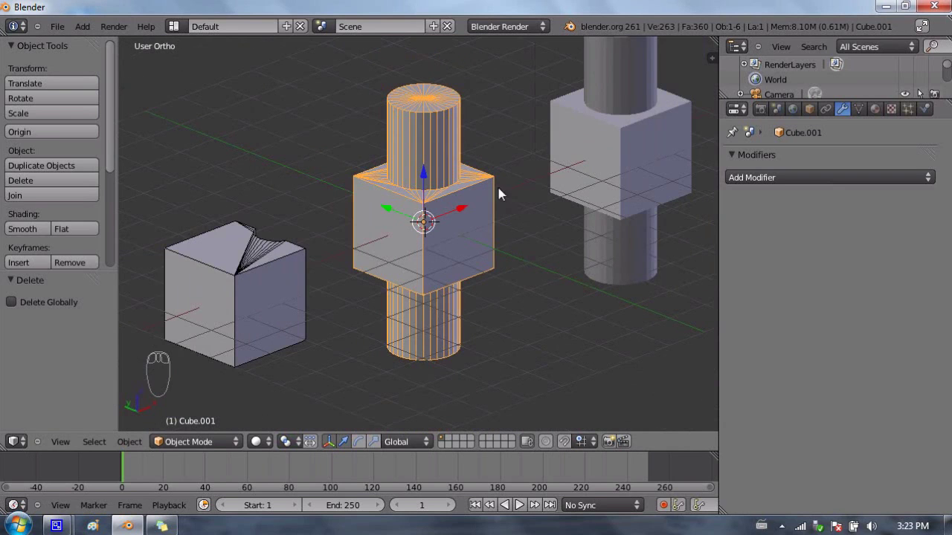
{"action": "left_click_drag", "start_coordinate": [490, 163], "coordinate": [542, 157]}
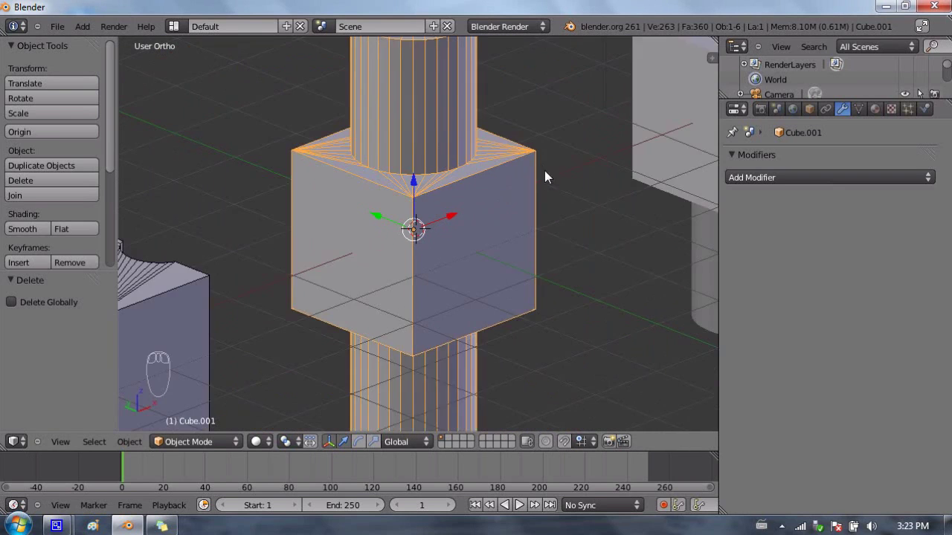
{"action": "left_click_drag", "start_coordinate": [545, 255], "coordinate": [583, 255]}
- Give Cube.002 a Boolean Intersect modifier targeting Cylinder.002 and hide its viewport effect
{"action": "right_click", "coordinate": [467, 196]}
{"action": "left_click_drag", "start_coordinate": [528, 271], "coordinate": [762, 220]}
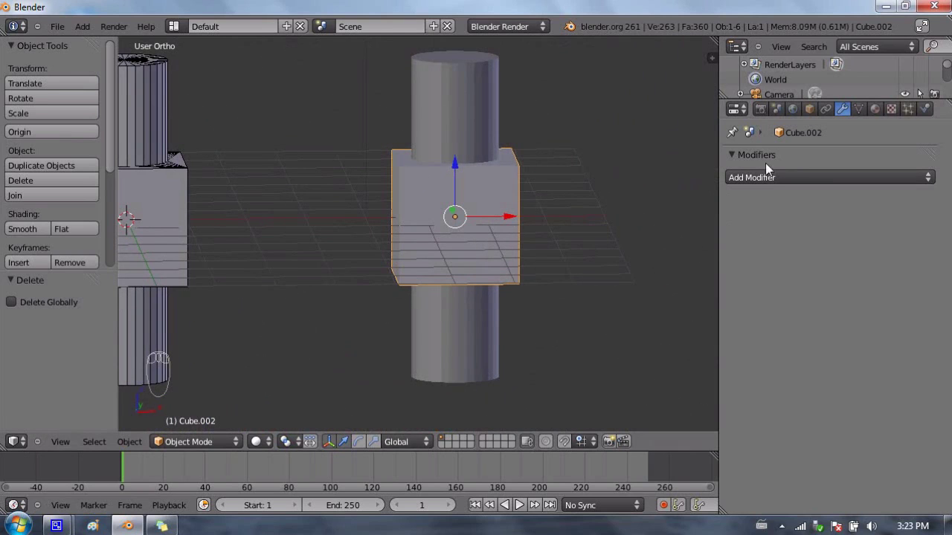
{"action": "left_click_drag", "start_coordinate": [767, 182], "coordinate": [765, 309]}
{"action": "left_click_drag", "start_coordinate": [765, 274], "coordinate": [516, 189]}
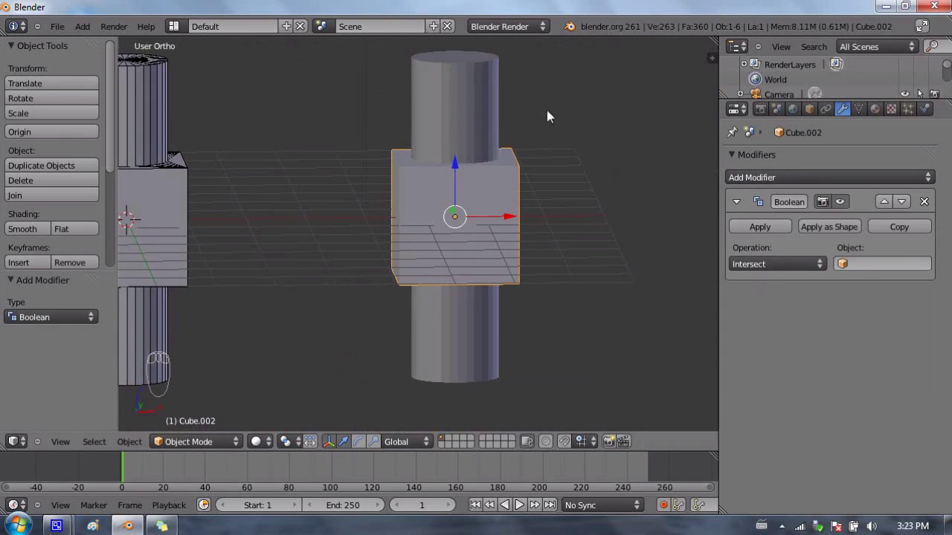
{"action": "left_click_drag", "start_coordinate": [858, 264], "coordinate": [862, 319]}
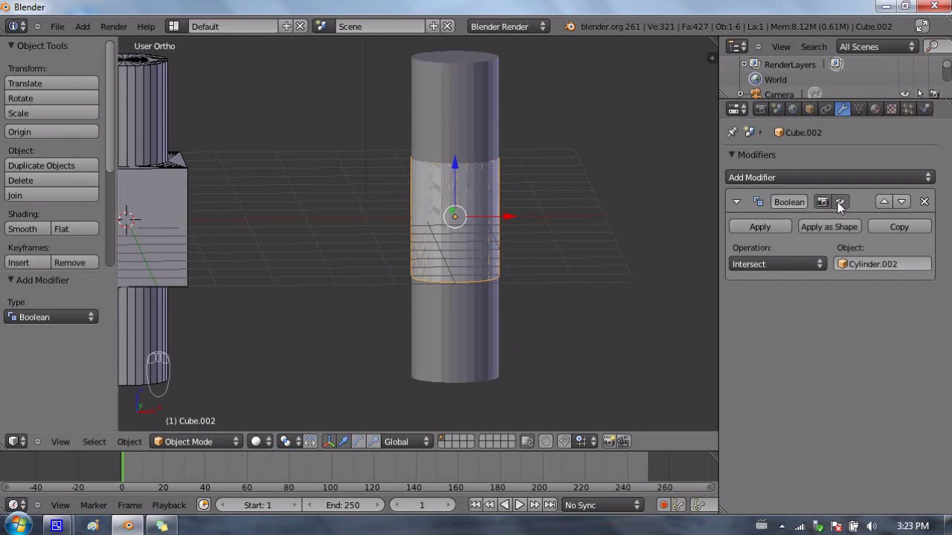
{"action": "left_click_drag", "start_coordinate": [844, 204], "coordinate": [843, 200]}
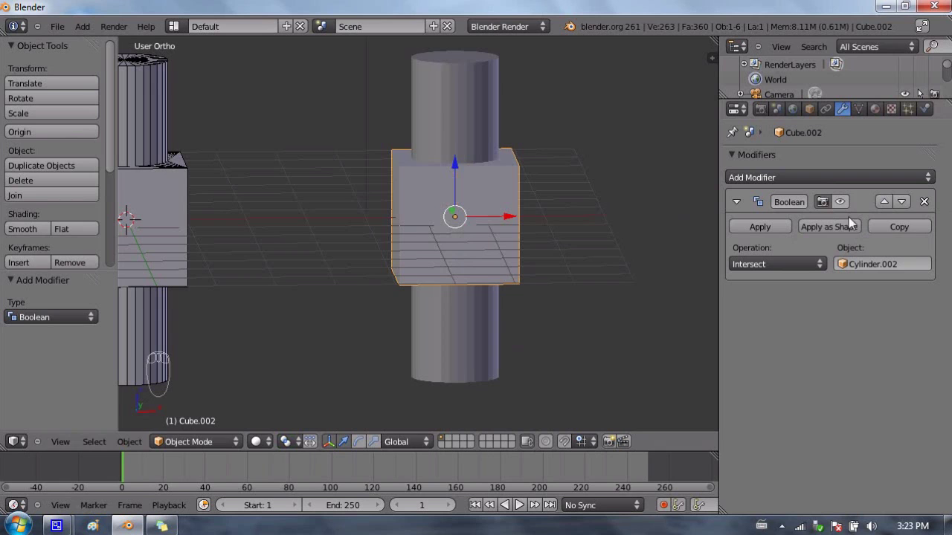